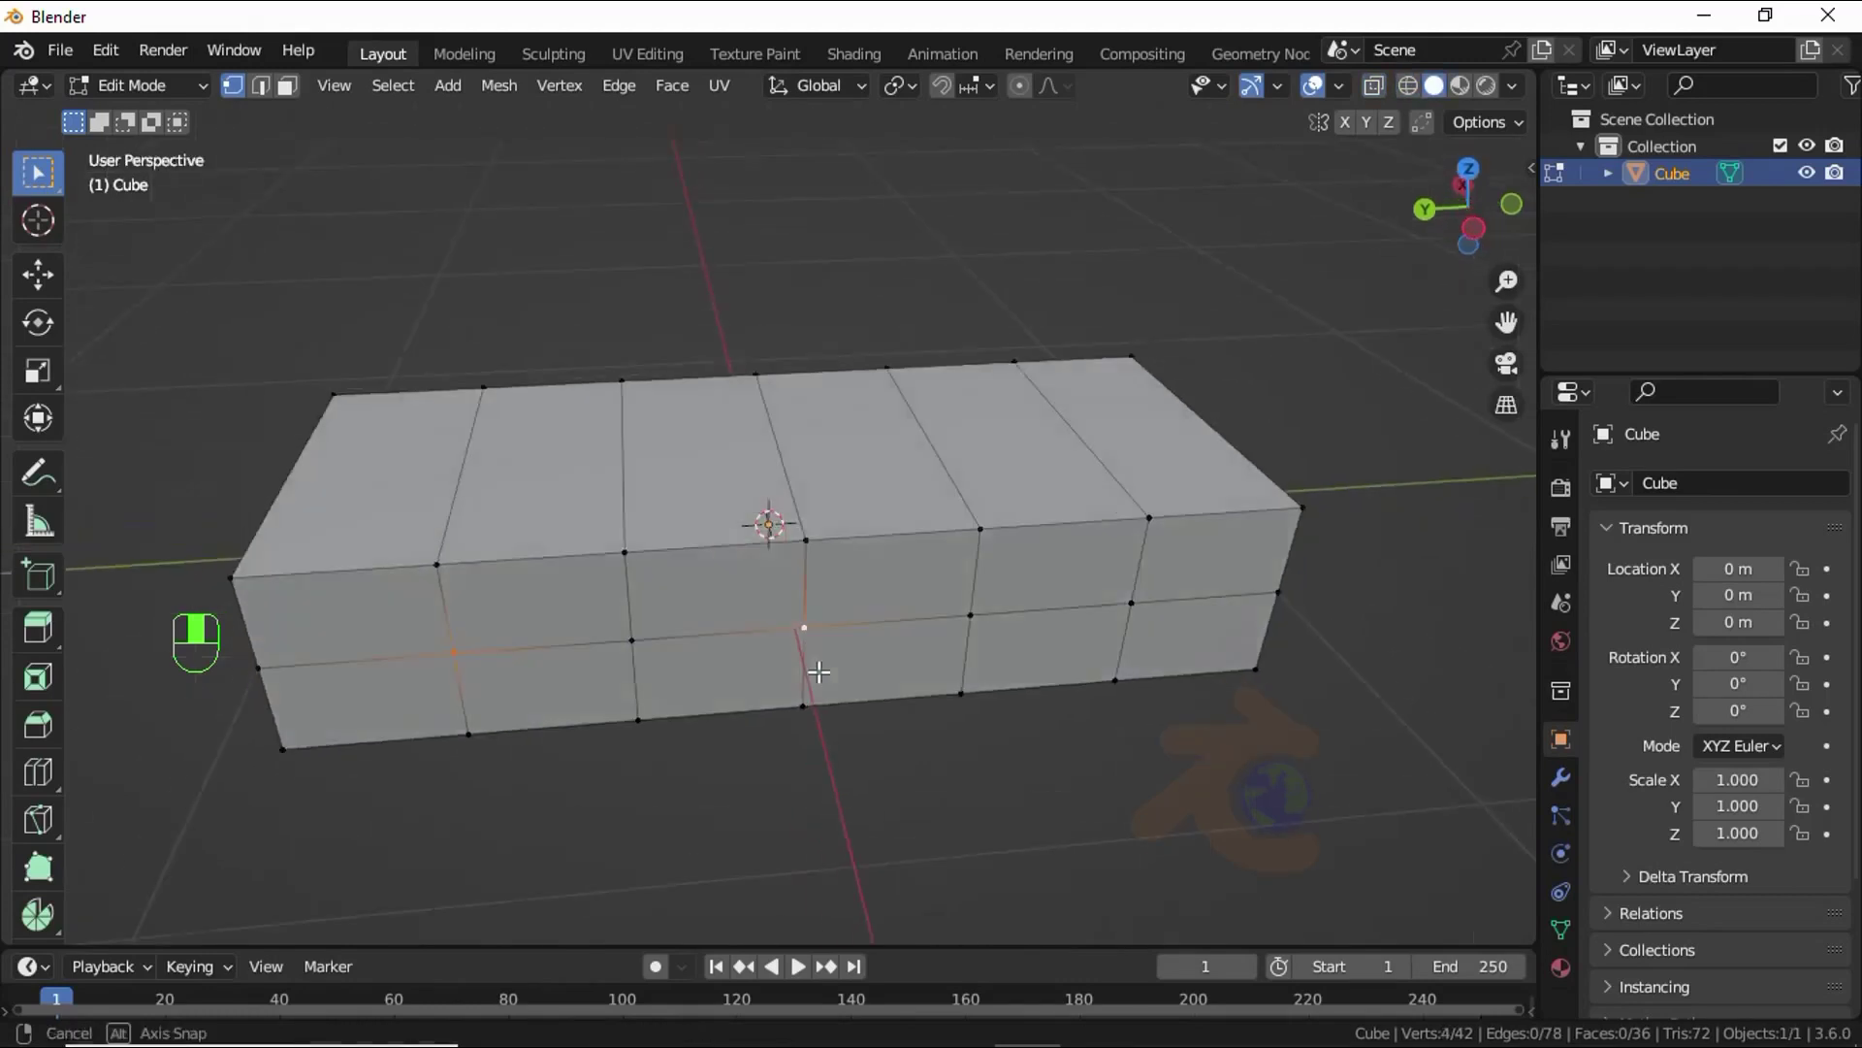
Step: Move the selected vertices upward along Z to lengthen the subdivided block
{"action": "key", "text": "g"}
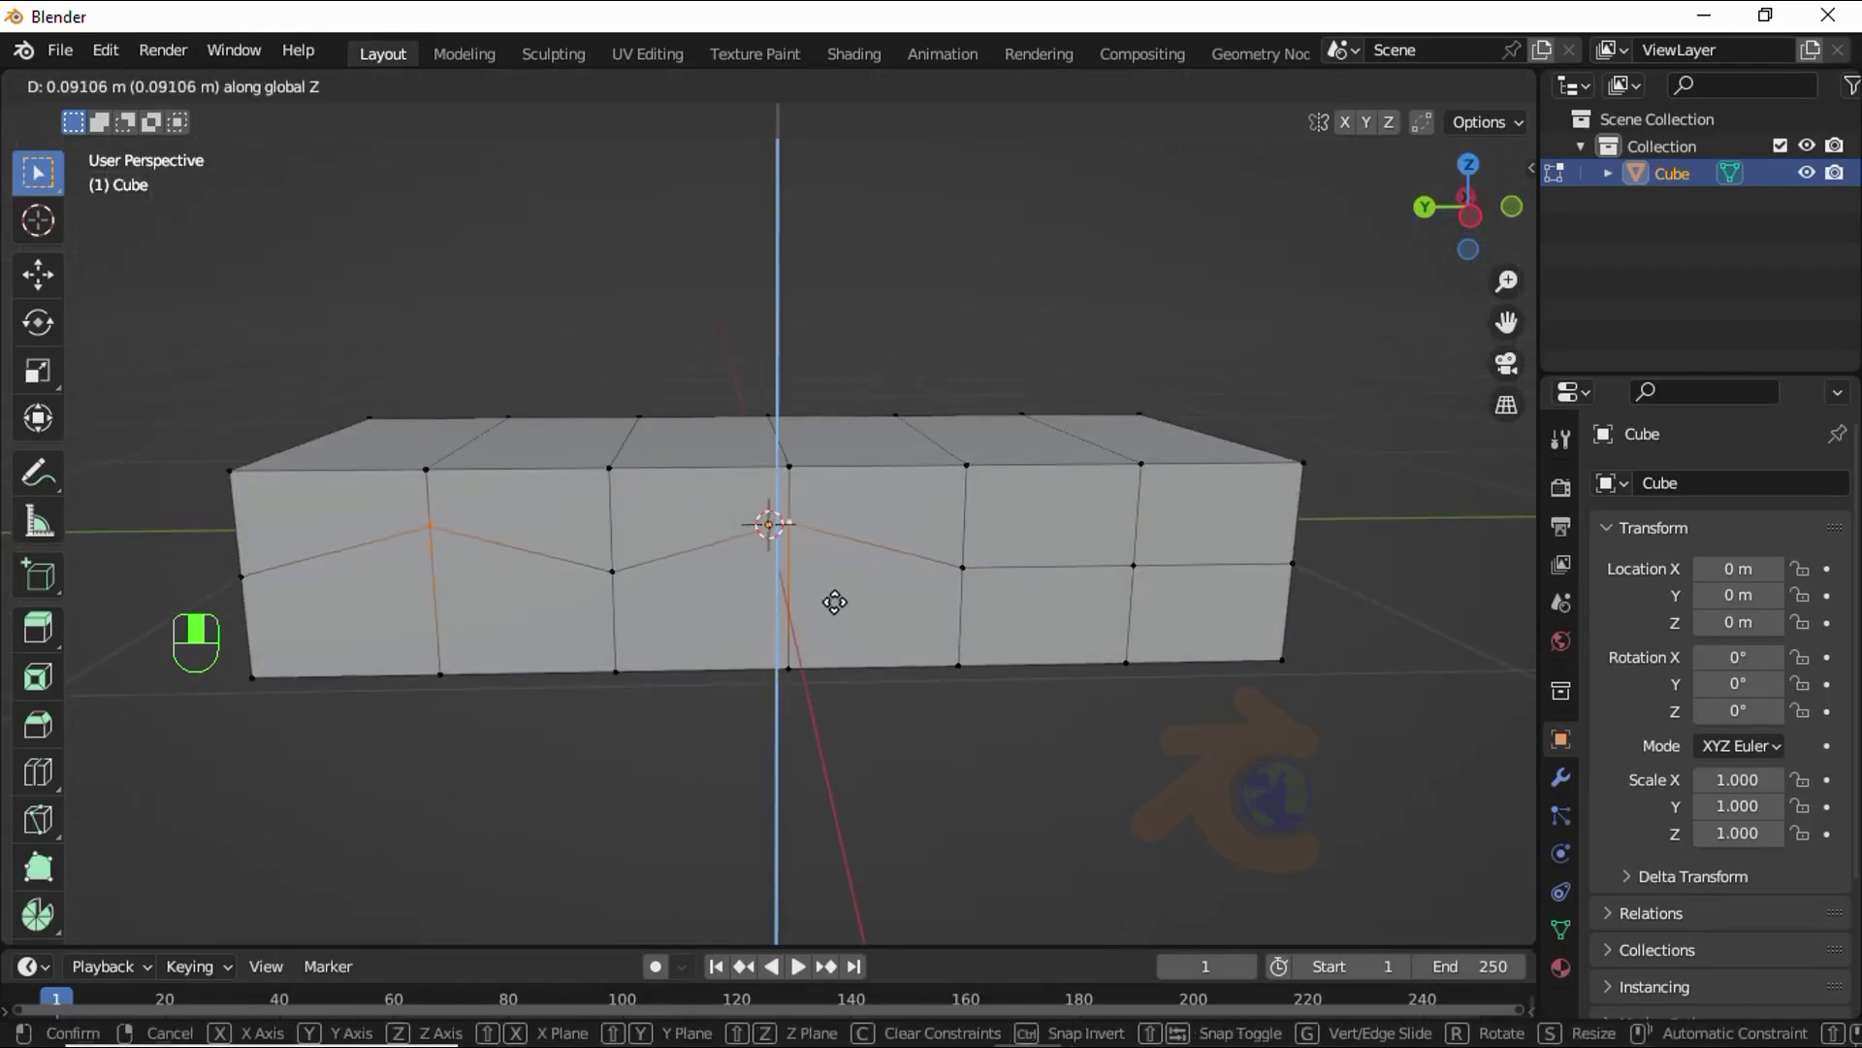
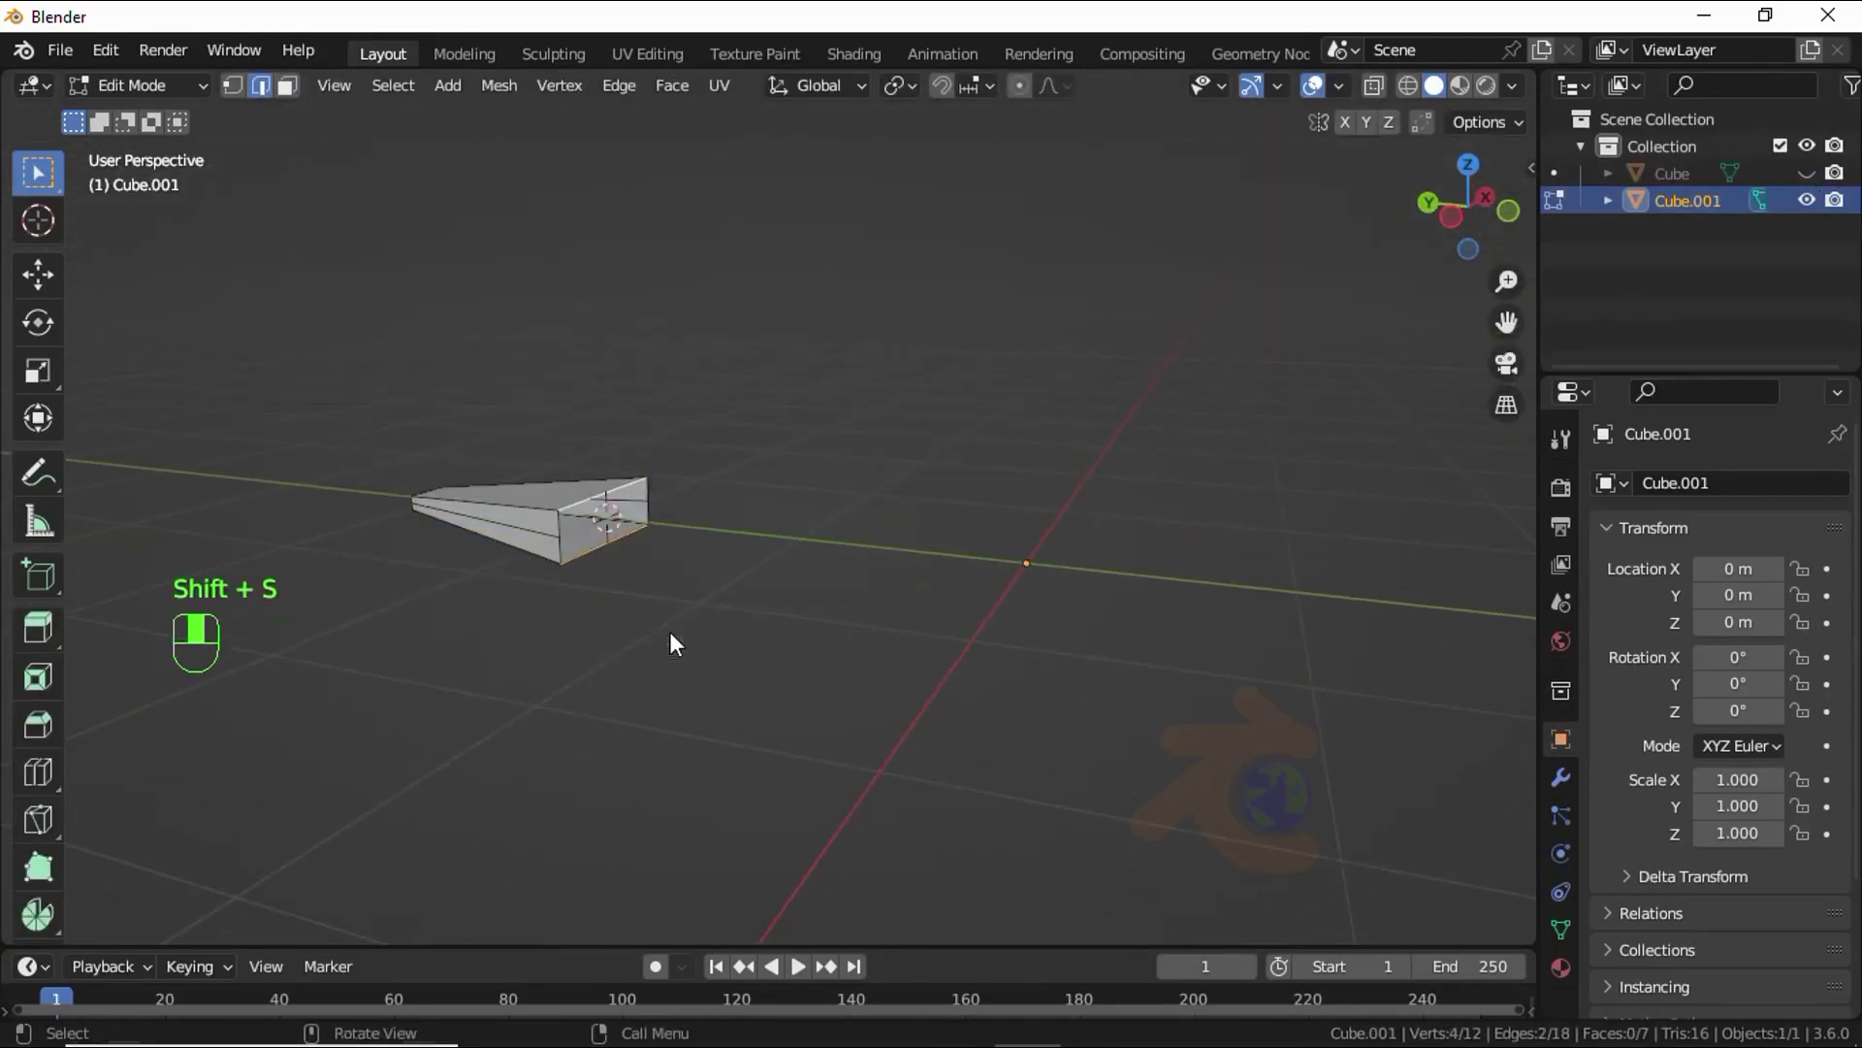
Step: Return to Object Mode, unhide the spike-shaped Cube and orbit around it to inspect it
{"action": "key", "text": "Tab"}
{"action": "middle_click", "coordinate": [655, 436]}
{"action": "left_click_drag", "start_coordinate": [656, 437], "coordinate": [1811, 187]}
{"action": "key", "text": "alt+g"}
{"action": "key", "text": "shift+s"}
{"action": "middle_click", "coordinate": [1811, 187]}
{"action": "left_click_drag", "start_coordinate": [1812, 187], "coordinate": [723, 515]}
{"action": "middle_click", "coordinate": [723, 515]}
{"action": "left_click_drag", "start_coordinate": [756, 575], "coordinate": [1573, 780]}
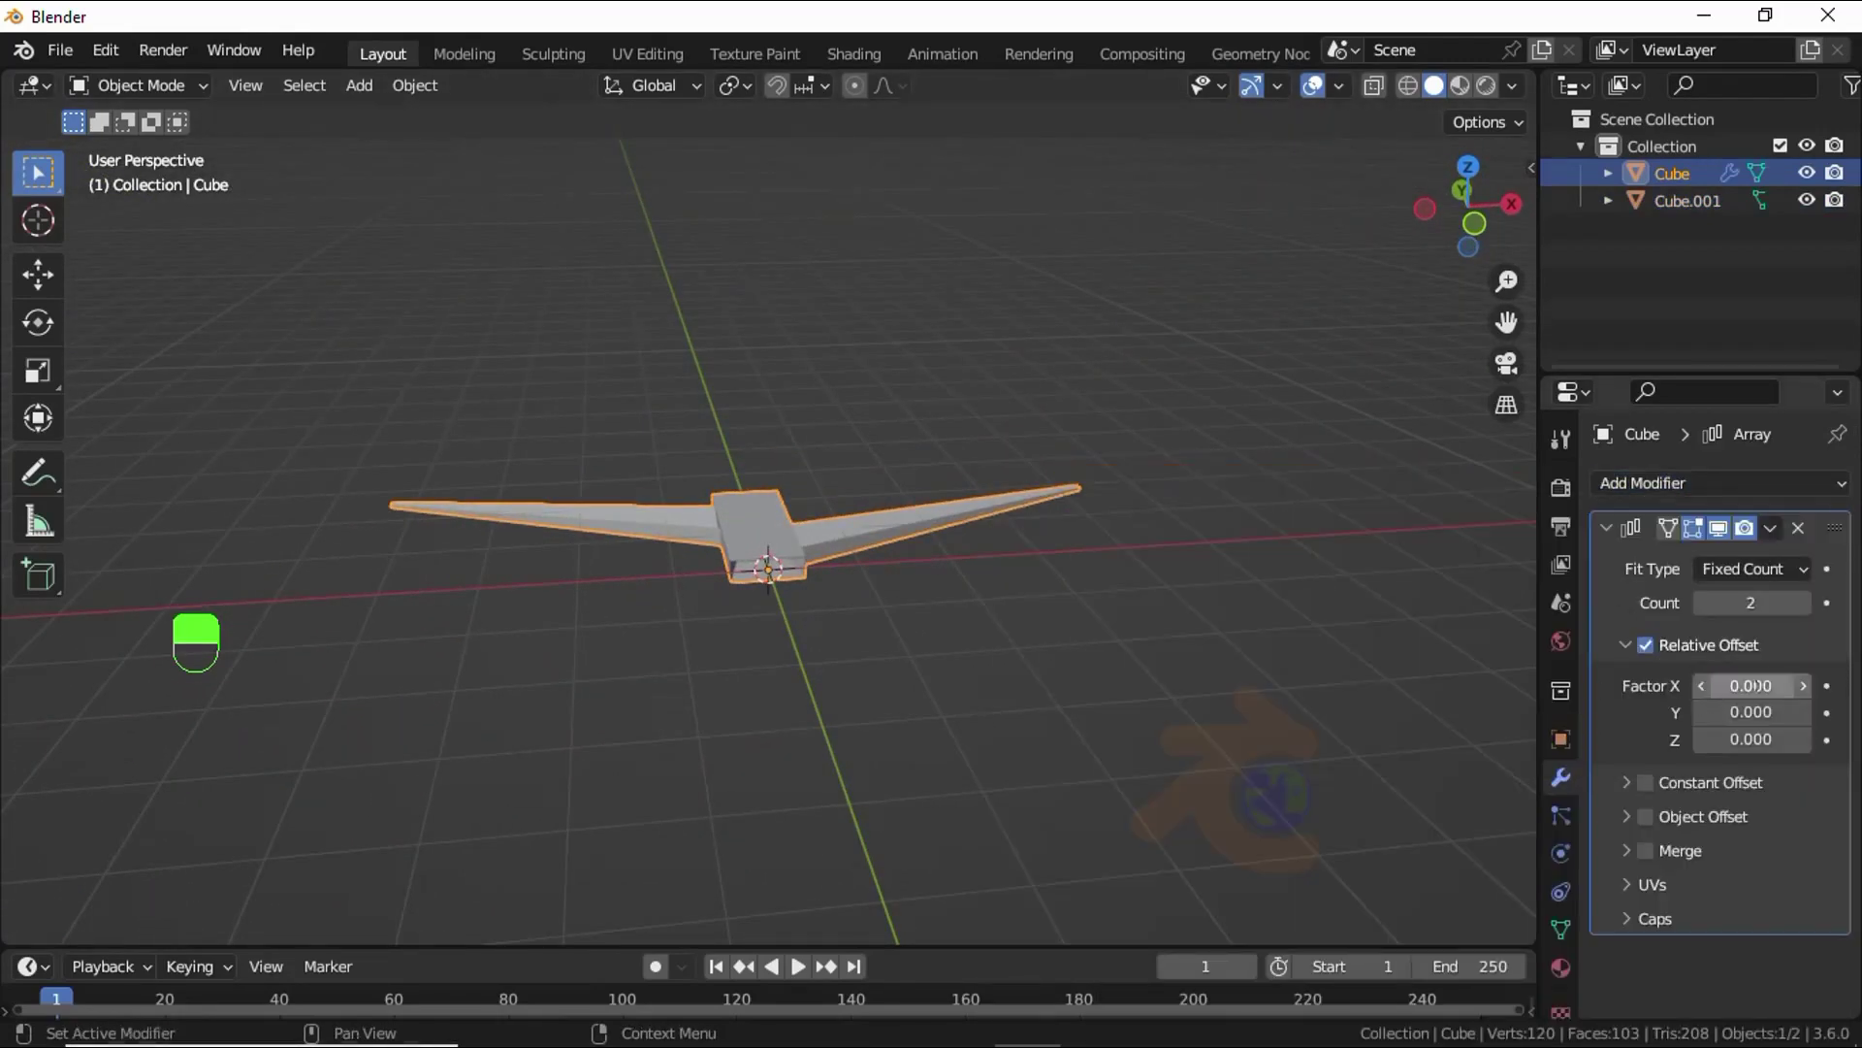
Step: View the leaf strand straight from above before adjusting the Array offsets
{"action": "key", "text": "KP_7"}
{"action": "key", "text": "shift+z"}
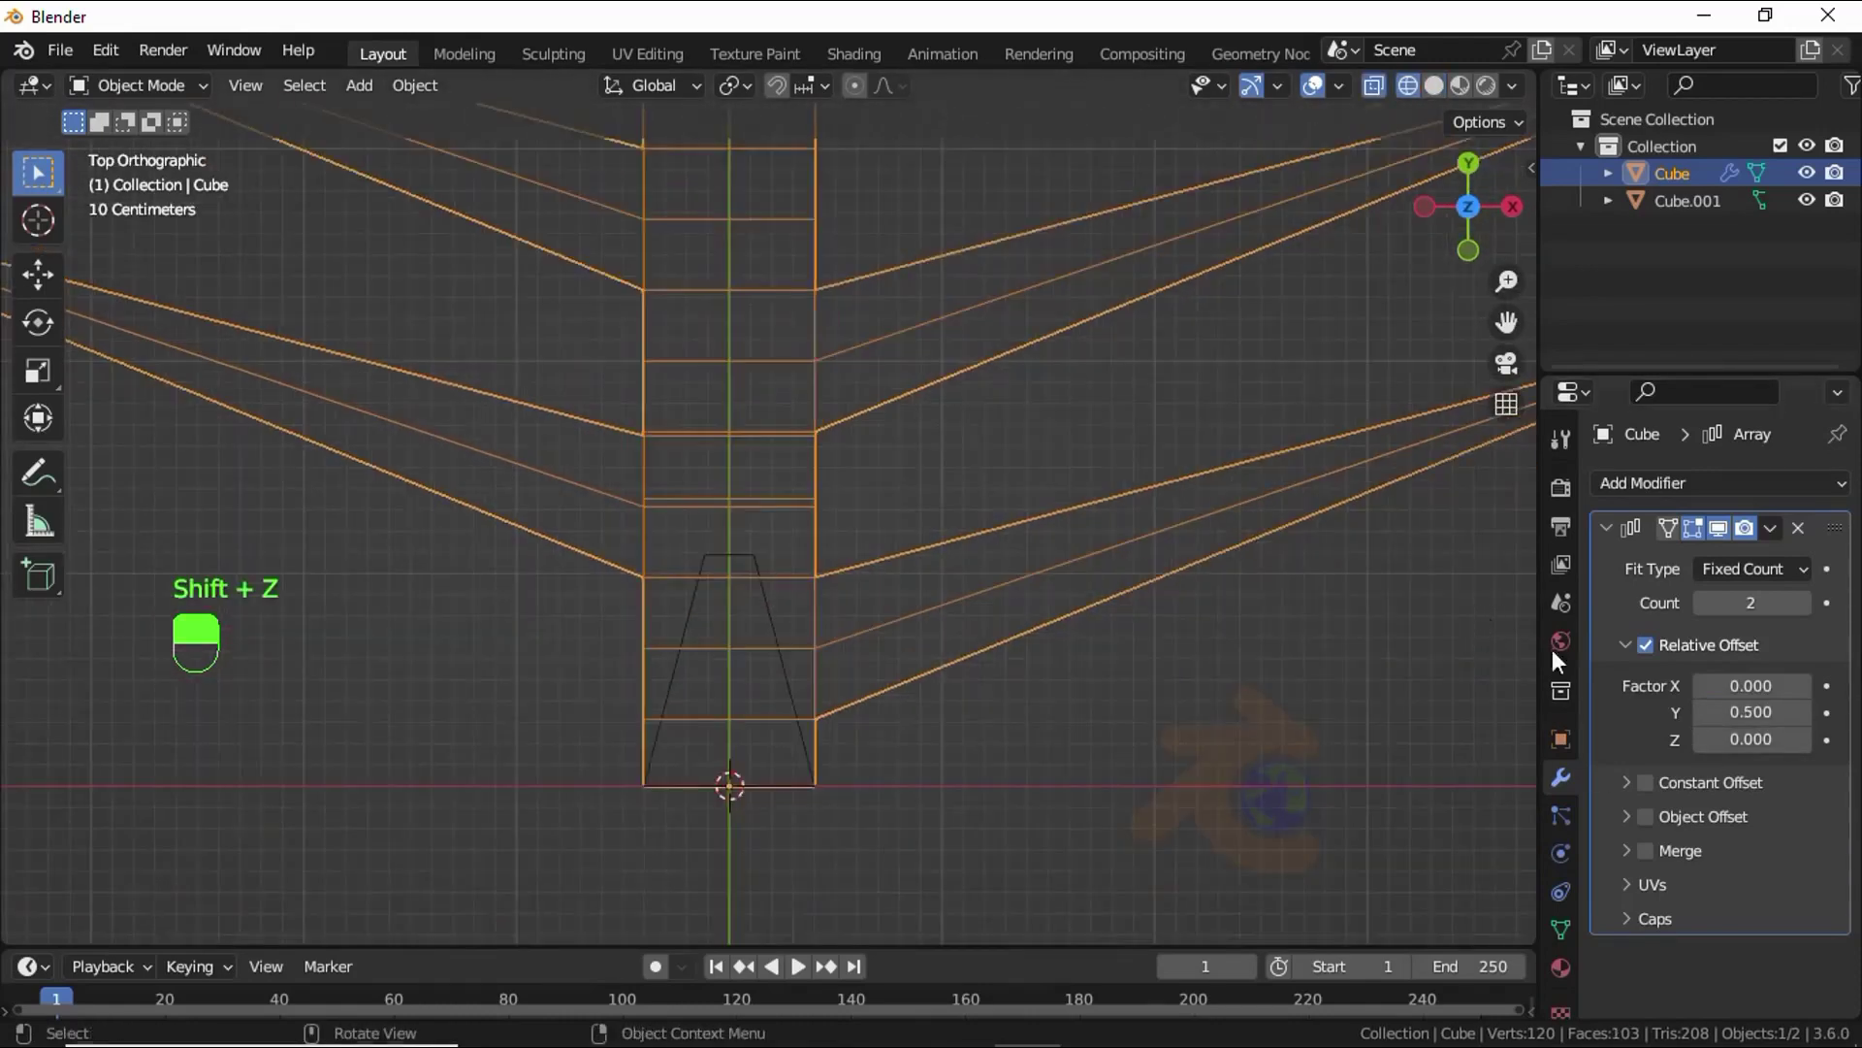
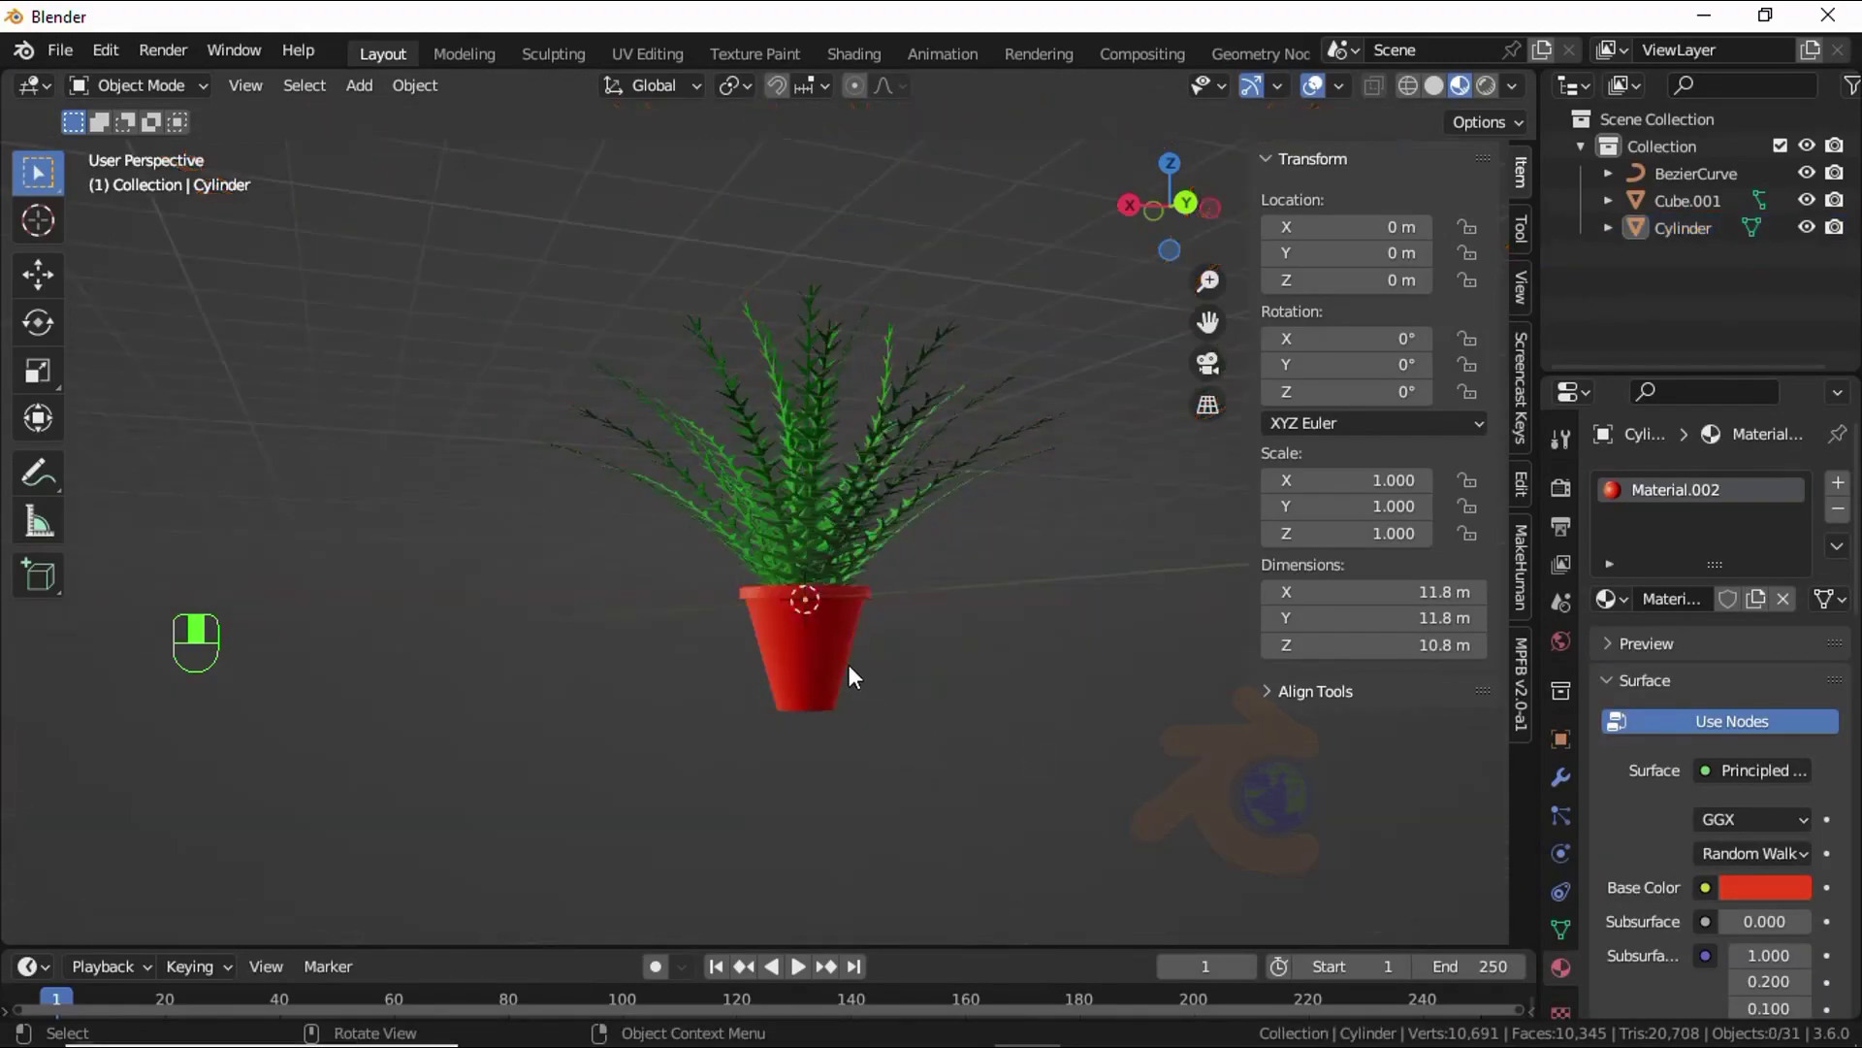
Step: Add the red Cylinder pot to the leaf selection and parent the leaves to it with Ctrl+P > Object
{"action": "key", "text": "g"}
{"action": "left_click_drag", "start_coordinate": [1703, 181], "coordinate": [1693, 234]}
{"action": "left_click", "coordinate": [1694, 234]}
{"action": "key", "text": "ctrl+p"}
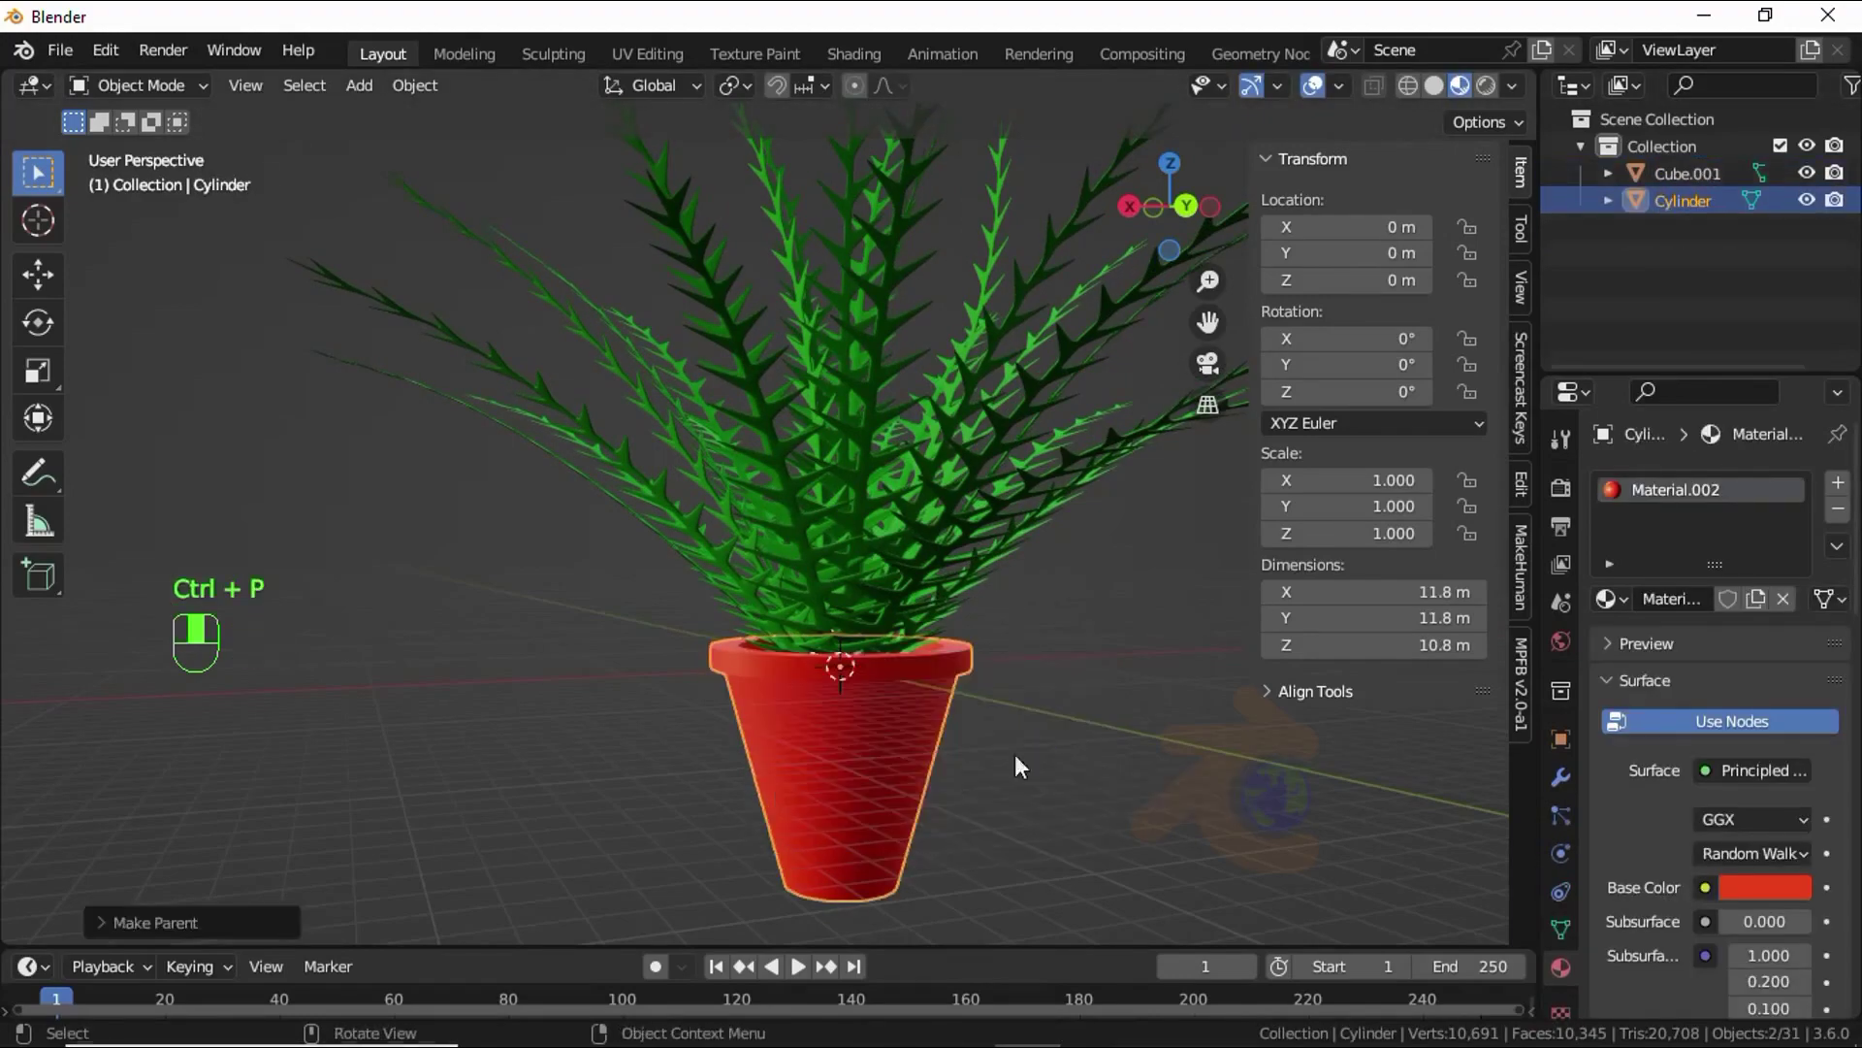